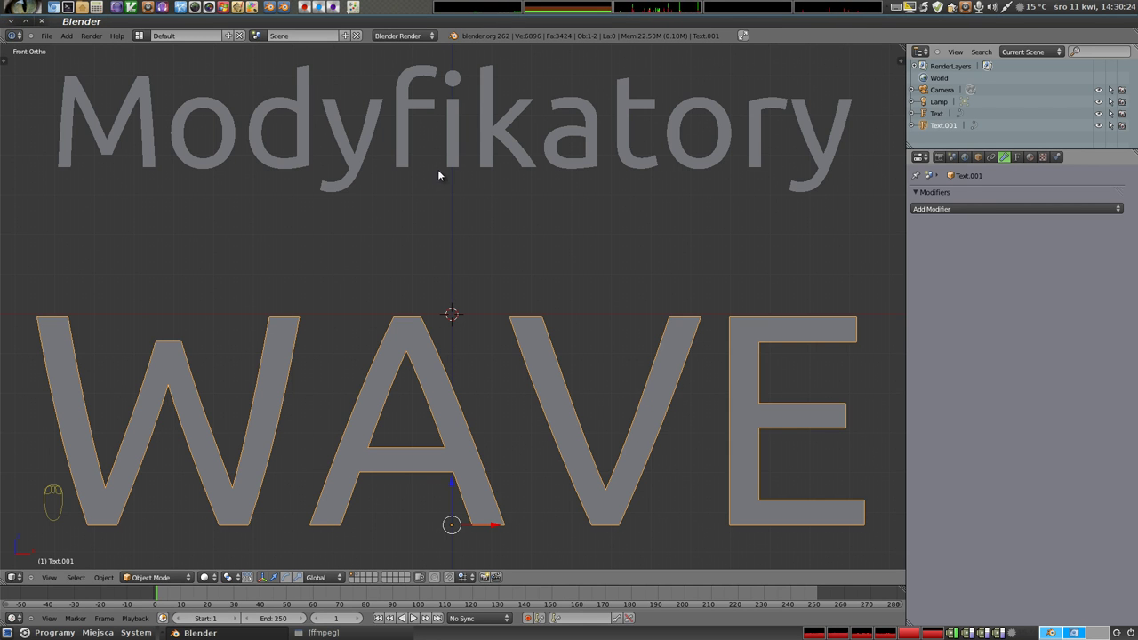
Delete both title text objects and add a new plane at the origin.
{"action": "left_click", "coordinate": [747, 38]}
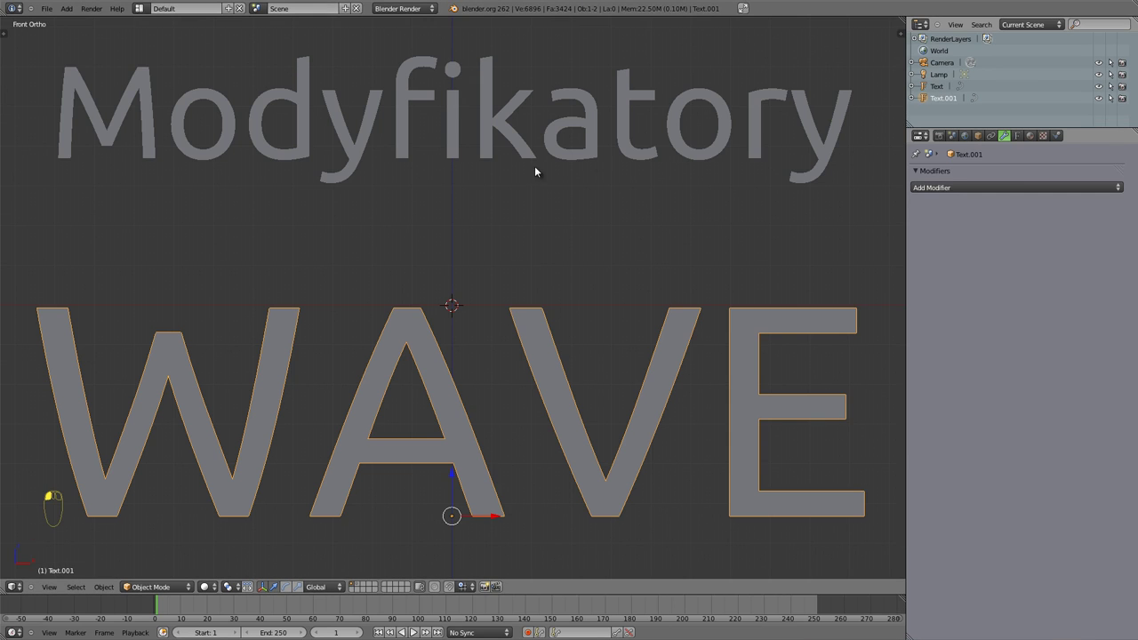
{"action": "middle_click", "coordinate": [587, 156]}
{"action": "left_click_drag", "start_coordinate": [587, 156], "coordinate": [518, 354]}
{"action": "key", "text": "x"}
{"action": "key", "text": "x"}
{"action": "key", "text": "shift+a"}
Subdivide the plane, add a Wave modifier with an off-centre start, and preview the ripple playing.
{"action": "middle_click", "coordinate": [518, 354]}
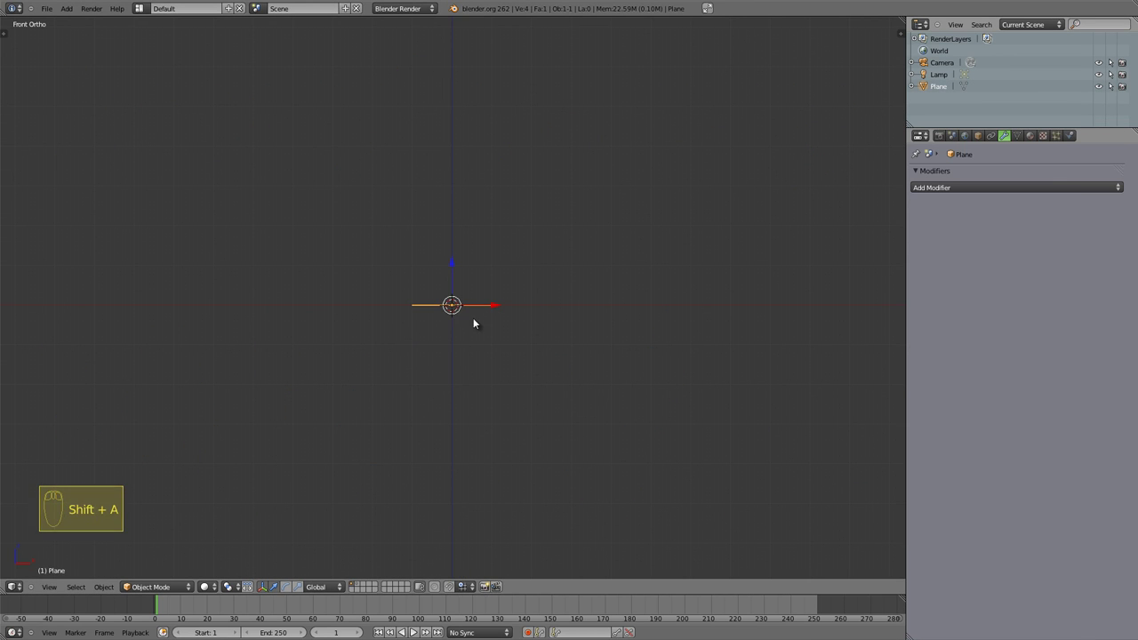
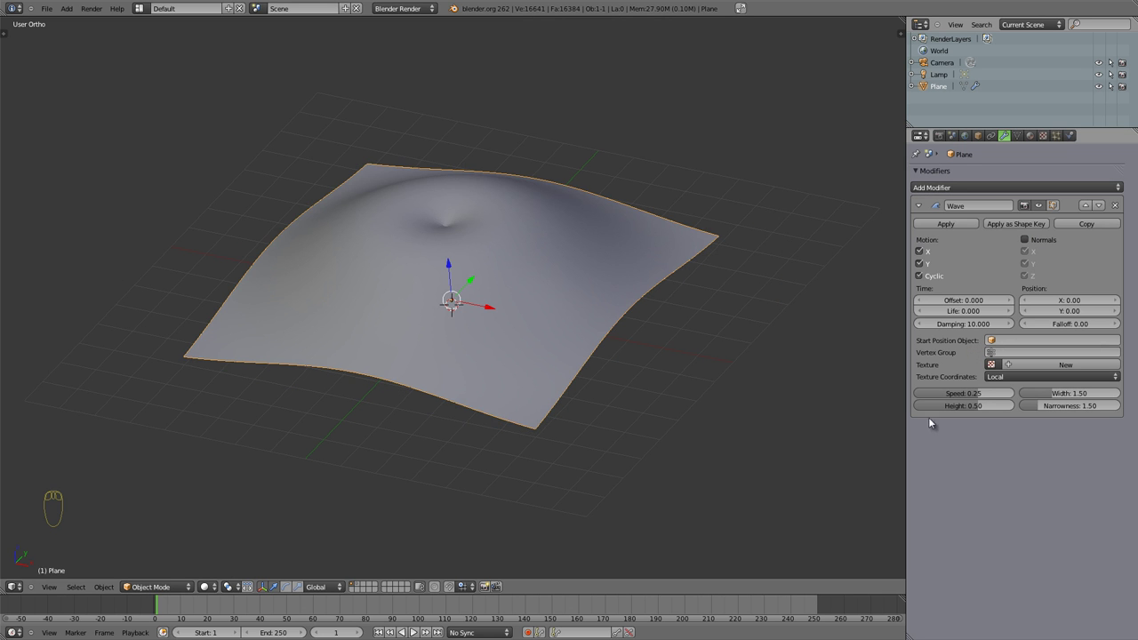
{"action": "left_click_drag", "start_coordinate": [421, 352], "coordinate": [388, 396]}
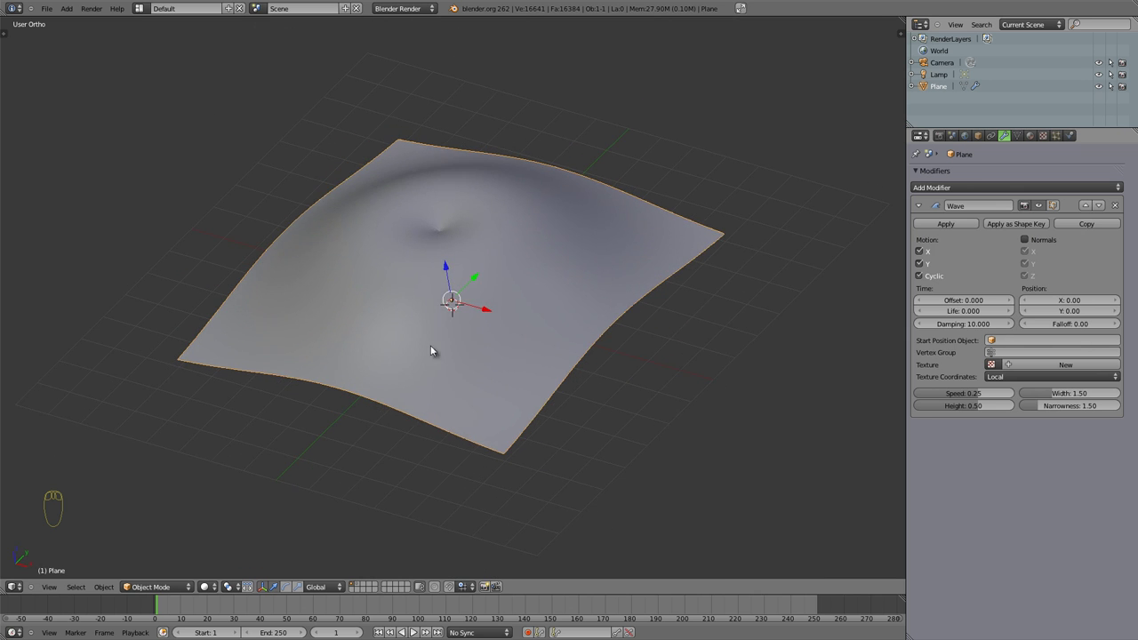
{"action": "left_click_drag", "start_coordinate": [613, 239], "coordinate": [408, 263]}
{"action": "key", "text": "alt+a"}
{"action": "left_click_drag", "start_coordinate": [456, 313], "coordinate": [539, 335]}
{"action": "key", "text": "Escape"}
{"action": "left_click_drag", "start_coordinate": [626, 451], "coordinate": [925, 250]}
Toggle the wave's X and Y motion axes to compare single-axis waves and a flat plane.
{"action": "left_click", "coordinate": [926, 250]}
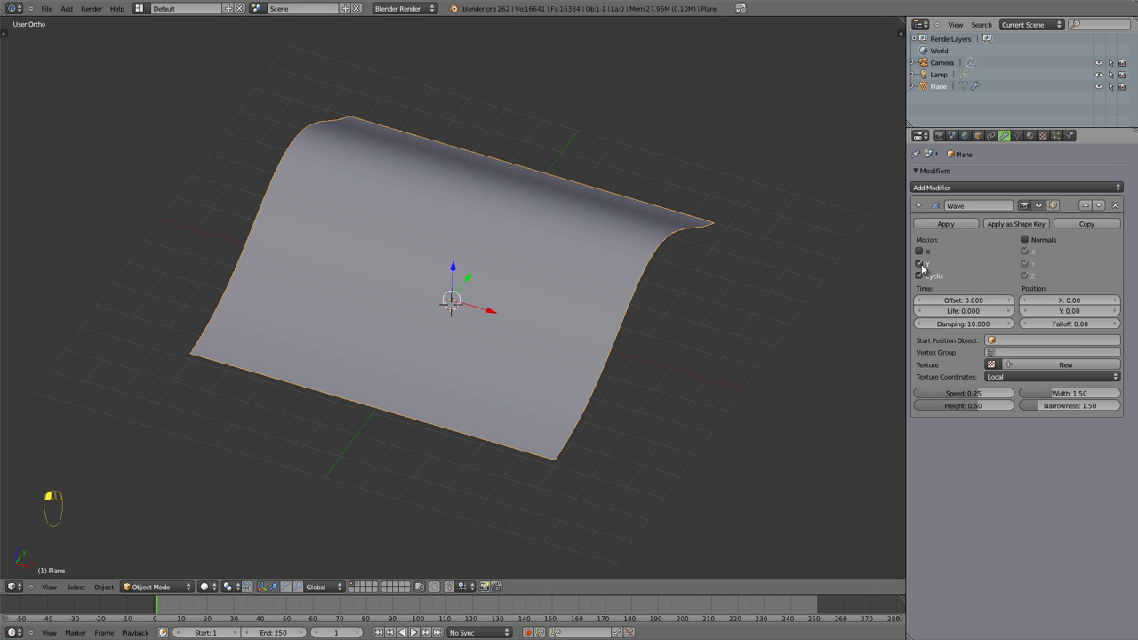
{"action": "left_click", "coordinate": [924, 251]}
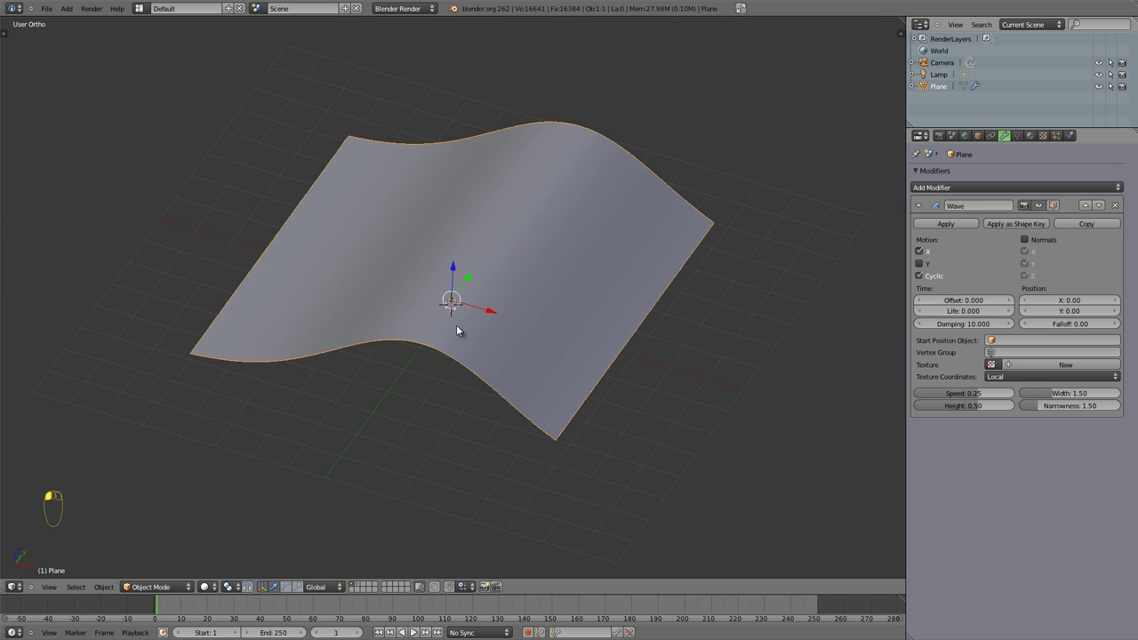
{"action": "middle_click", "coordinate": [519, 242]}
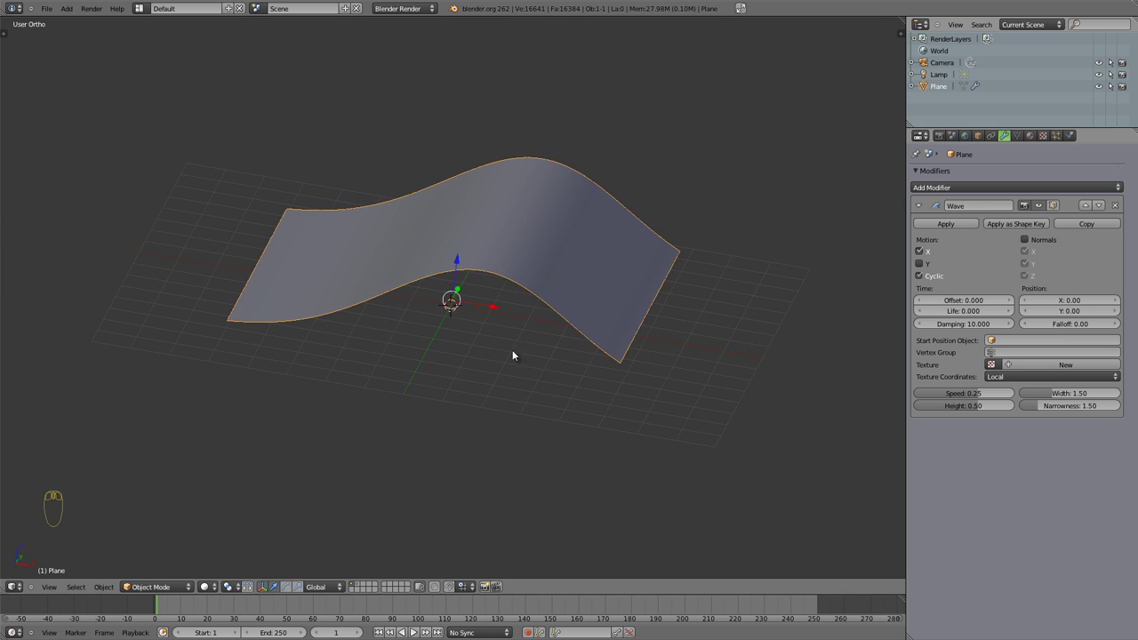
{"action": "left_click_drag", "start_coordinate": [530, 288], "coordinate": [926, 251]}
{"action": "left_click", "coordinate": [926, 251]}
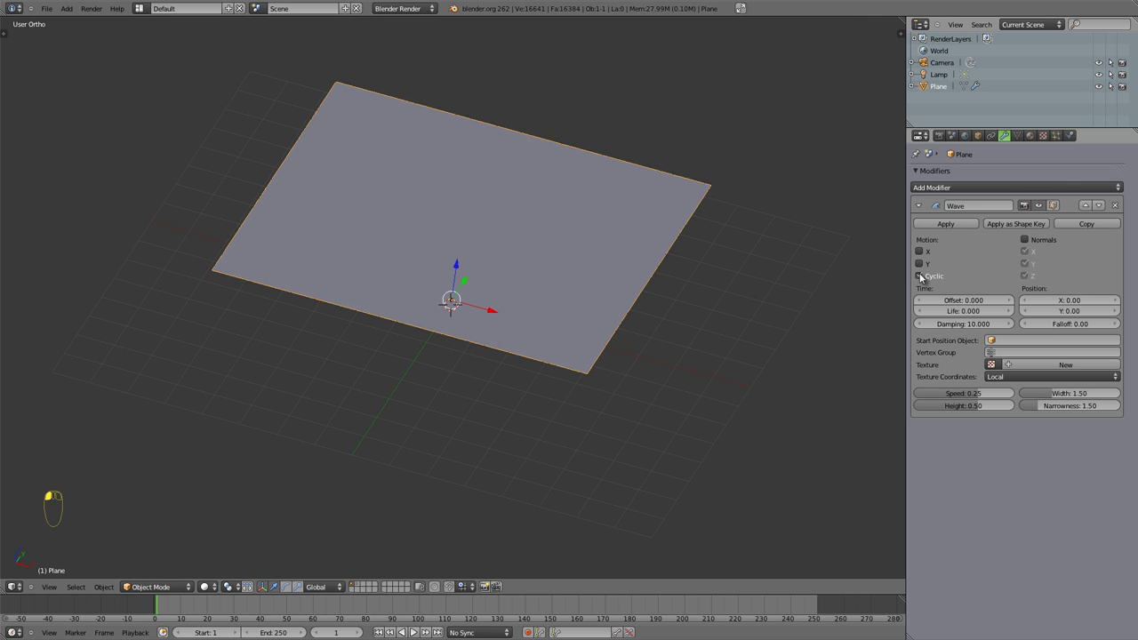
{"action": "middle_click", "coordinate": [433, 290]}
{"action": "left_click_drag", "start_coordinate": [482, 206], "coordinate": [568, 287]}
Preview the animation, restore the wave on both axes and disable Cyclic repetition.
{"action": "key", "text": "alt+a"}
{"action": "key", "text": "Escape"}
{"action": "middle_click", "coordinate": [889, 274]}
{"action": "left_click_drag", "start_coordinate": [927, 279], "coordinate": [509, 77]}
{"action": "middle_click", "coordinate": [588, 175]}
{"action": "left_click_drag", "start_coordinate": [509, 76], "coordinate": [660, 425]}
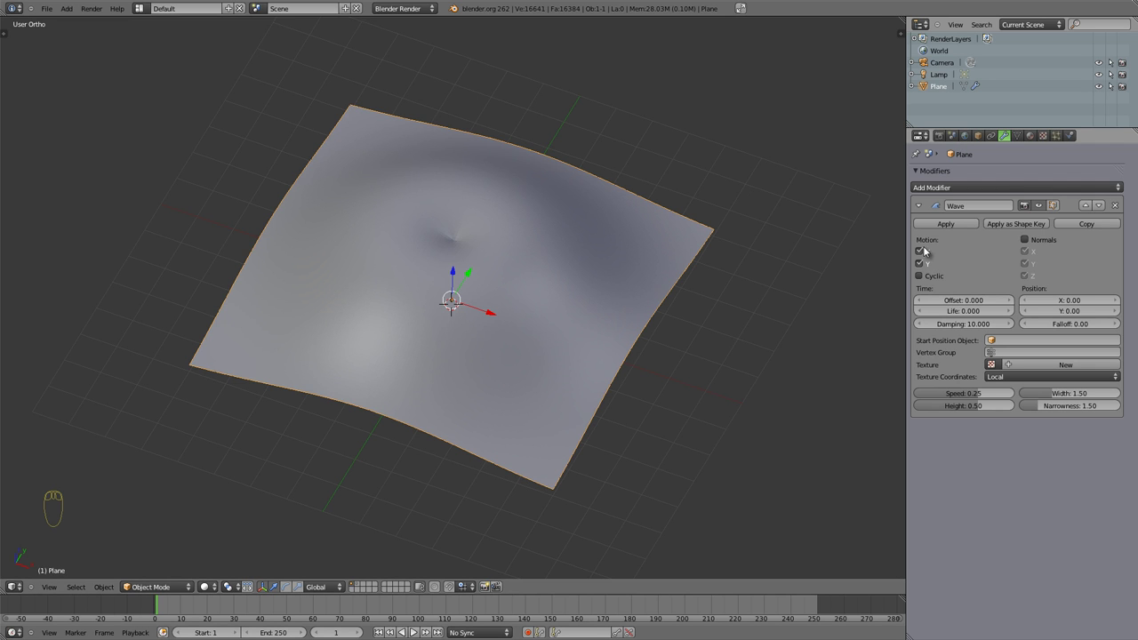
Re-enable Cyclic and make the wave displace the plane along its normals.
{"action": "left_click", "coordinate": [926, 278]}
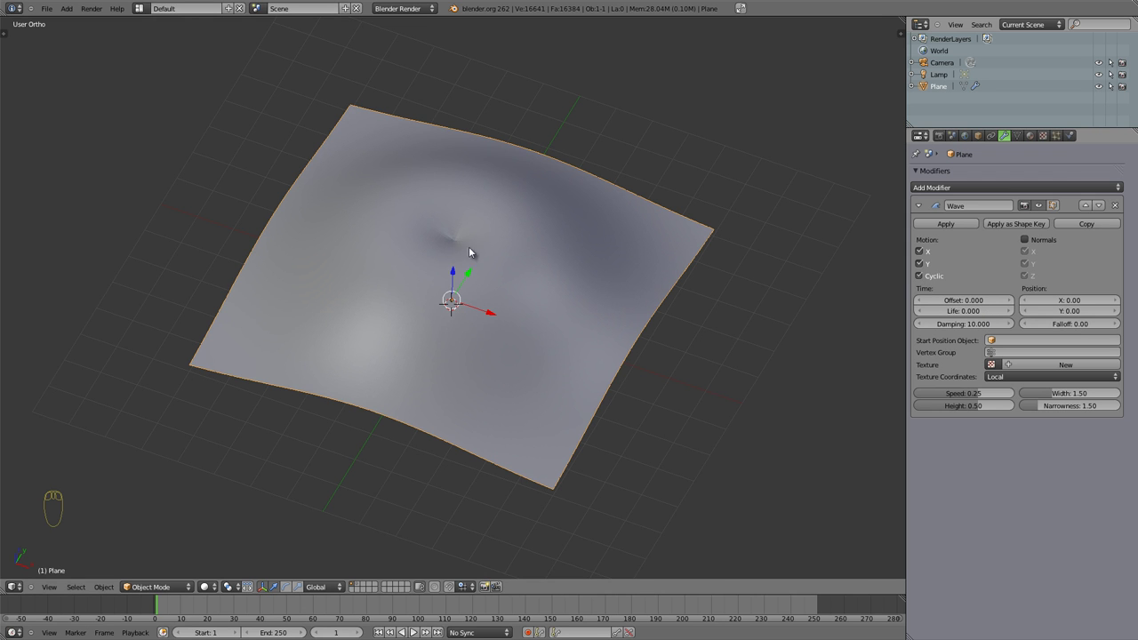
{"action": "left_click_drag", "start_coordinate": [458, 293], "coordinate": [1030, 244]}
{"action": "left_click", "coordinate": [1030, 244]}
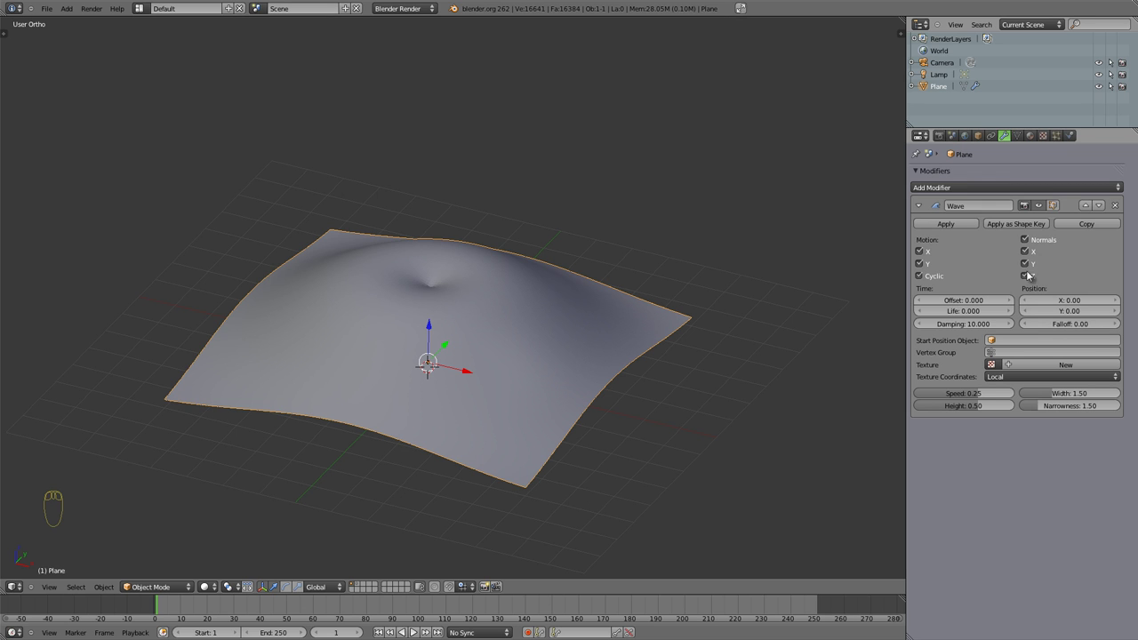
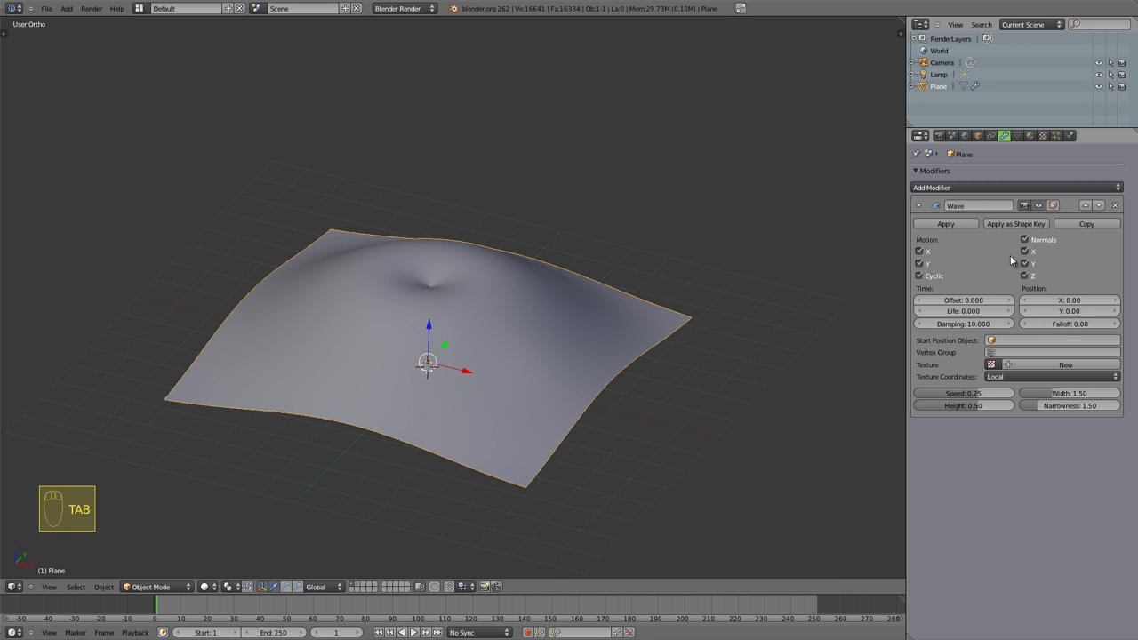
{"action": "left_click_drag", "start_coordinate": [1029, 253], "coordinate": [409, 354]}
{"action": "left_click_drag", "start_coordinate": [481, 399], "coordinate": [440, 398]}
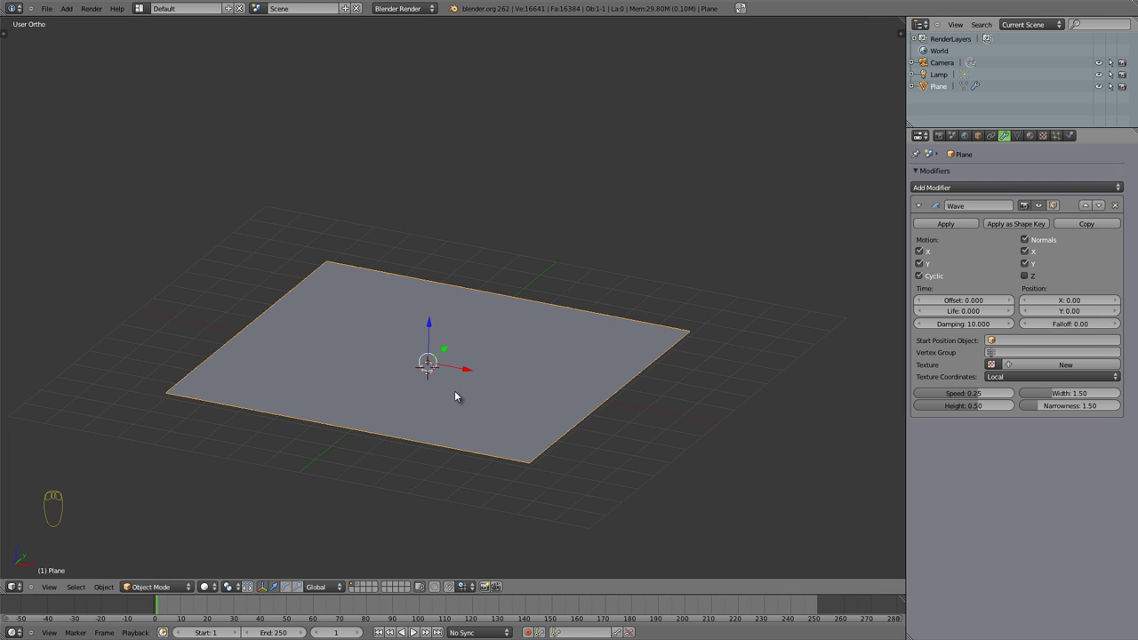
Add a Suzanne monkey head, subdivide, rotate and scale it, and give it the same Wave modifier.
{"action": "left_click", "coordinate": [1033, 282]}
{"action": "key", "text": "shift+a"}
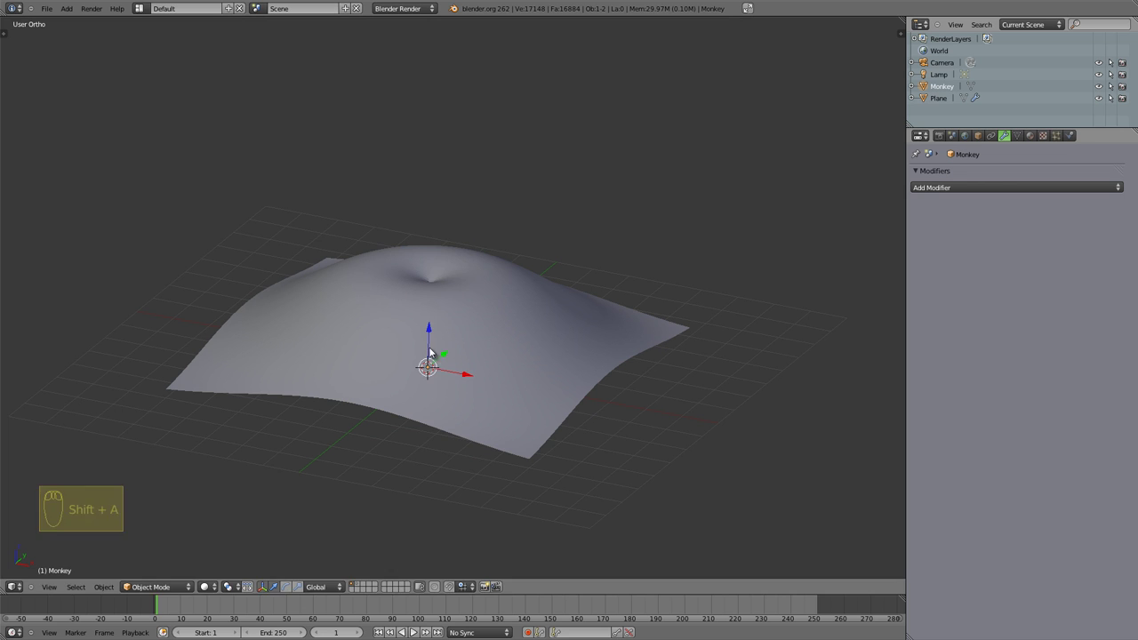
{"action": "left_click", "coordinate": [435, 338]}
{"action": "key", "text": "ctrl+2"}
{"action": "left_click", "coordinate": [969, 226]}
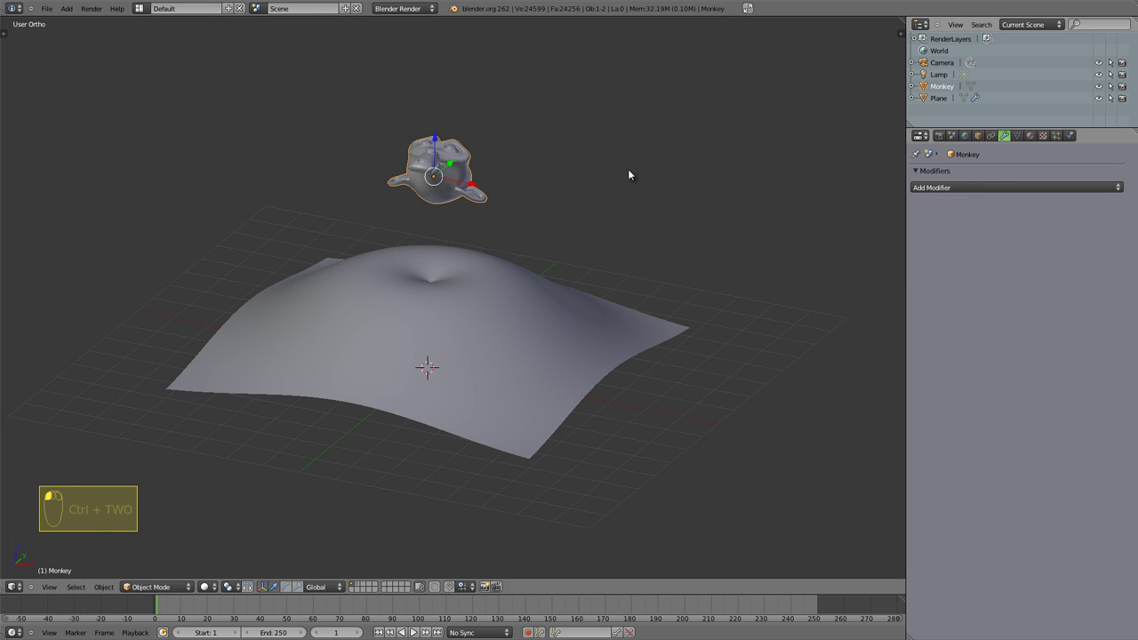
{"action": "key", "text": "r"}
{"action": "left_click", "coordinate": [484, 179]}
{"action": "key", "text": "s"}
{"action": "middle_click", "coordinate": [446, 206]}
{"action": "left_click_drag", "start_coordinate": [918, 196], "coordinate": [1031, 236]}
{"action": "middle_click", "coordinate": [940, 175]}
{"action": "middle_click", "coordinate": [959, 189]}
{"action": "middle_click", "coordinate": [957, 206]}
{"action": "left_click", "coordinate": [1033, 239]}
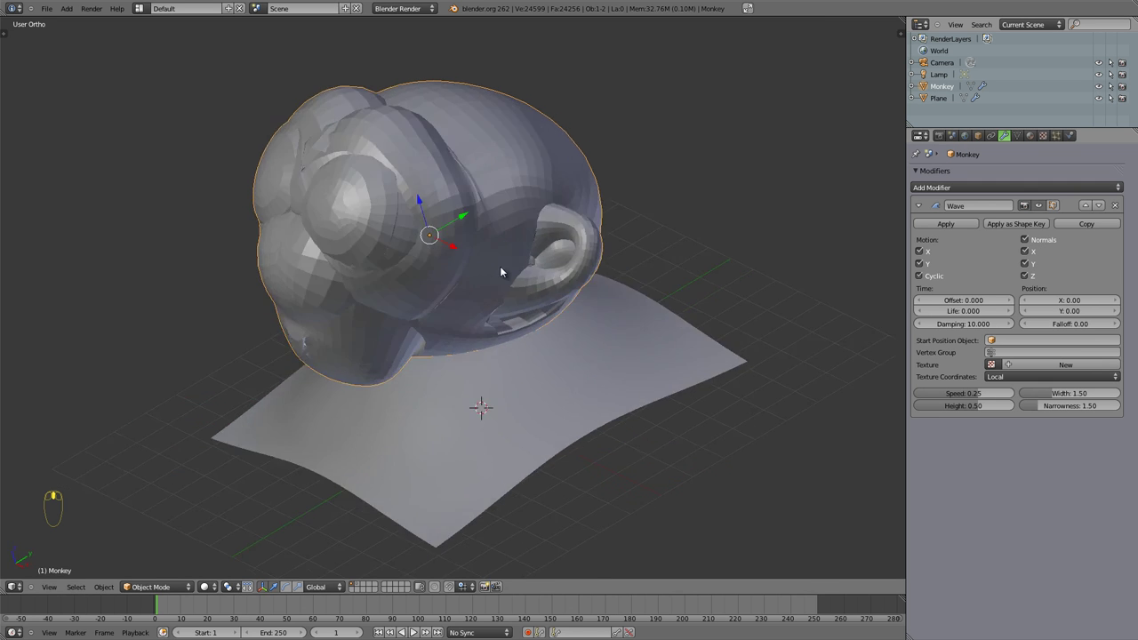
Enable Normals displacement on the Y axis only and preview the distorted head animating.
{"action": "left_click_drag", "start_coordinate": [452, 190], "coordinate": [461, 295]}
{"action": "key", "text": "alt+a"}
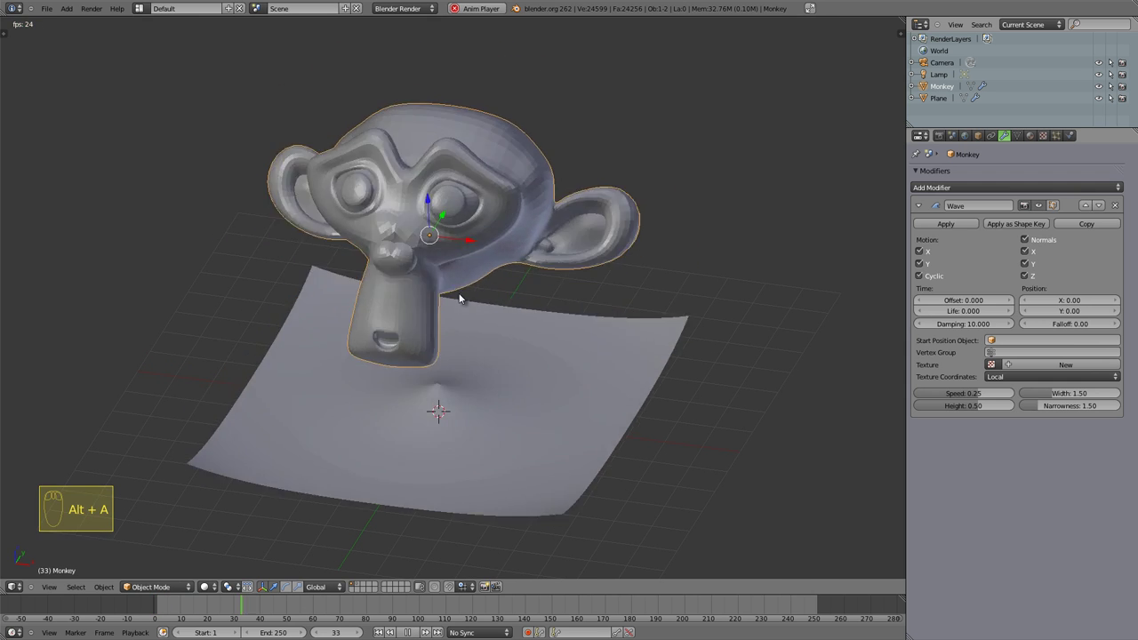
{"action": "key", "text": "Escape"}
{"action": "middle_click", "coordinate": [400, 339]}
{"action": "left_click_drag", "start_coordinate": [571, 360], "coordinate": [1034, 264]}
{"action": "left_click_drag", "start_coordinate": [1034, 264], "coordinate": [488, 302]}
{"action": "middle_click", "coordinate": [488, 302]}
{"action": "key", "text": "alt+a"}
{"action": "key", "text": "alt+a"}
{"action": "left_click_drag", "start_coordinate": [418, 373], "coordinate": [1029, 276]}
{"action": "left_click_drag", "start_coordinate": [1028, 276], "coordinate": [508, 294]}
Replay the monkey's wave animation several times, stop it and rewind to the start frame.
{"action": "key", "text": "alt+a"}
{"action": "key", "text": "alt+a"}
{"action": "left_click_drag", "start_coordinate": [435, 297], "coordinate": [416, 234]}
{"action": "key", "text": "alt+a"}
{"action": "key", "text": "alt+a"}
{"action": "key", "text": "alt+a"}
{"action": "key", "text": "Escape"}
{"action": "key", "text": "shift+Left"}
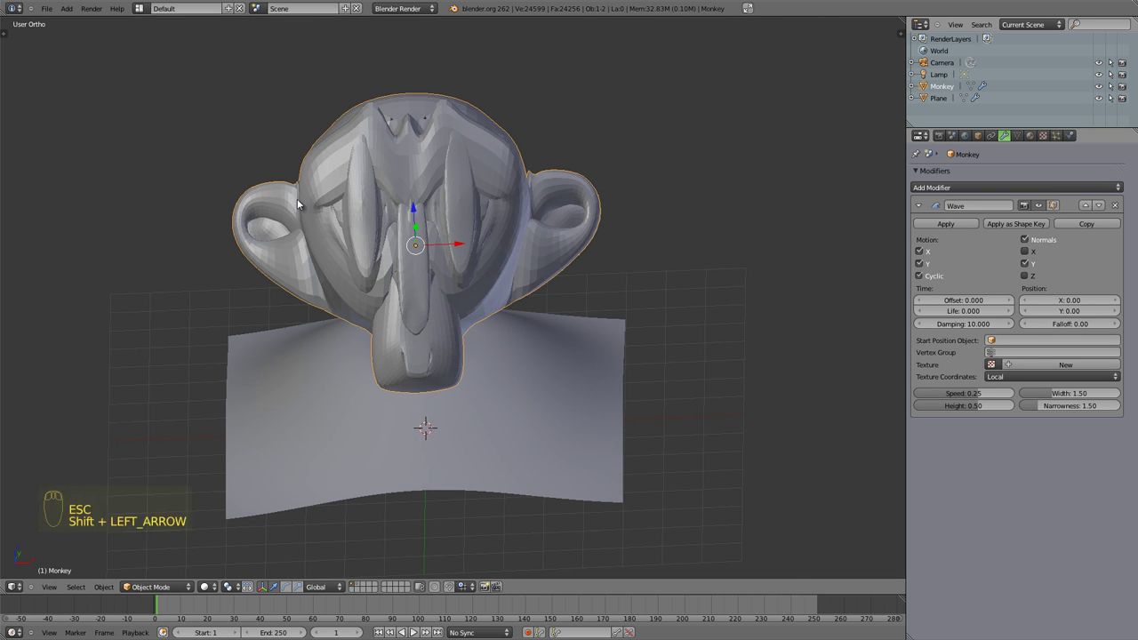
{"action": "left_click_drag", "start_coordinate": [413, 294], "coordinate": [1032, 236]}
Delete the monkey head and reselect the rippled plane.
{"action": "left_click", "coordinate": [1032, 237]}
{"action": "key", "text": "x"}
{"action": "left_click_drag", "start_coordinate": [413, 329], "coordinate": [1037, 246]}
{"action": "left_click", "coordinate": [1038, 247]}
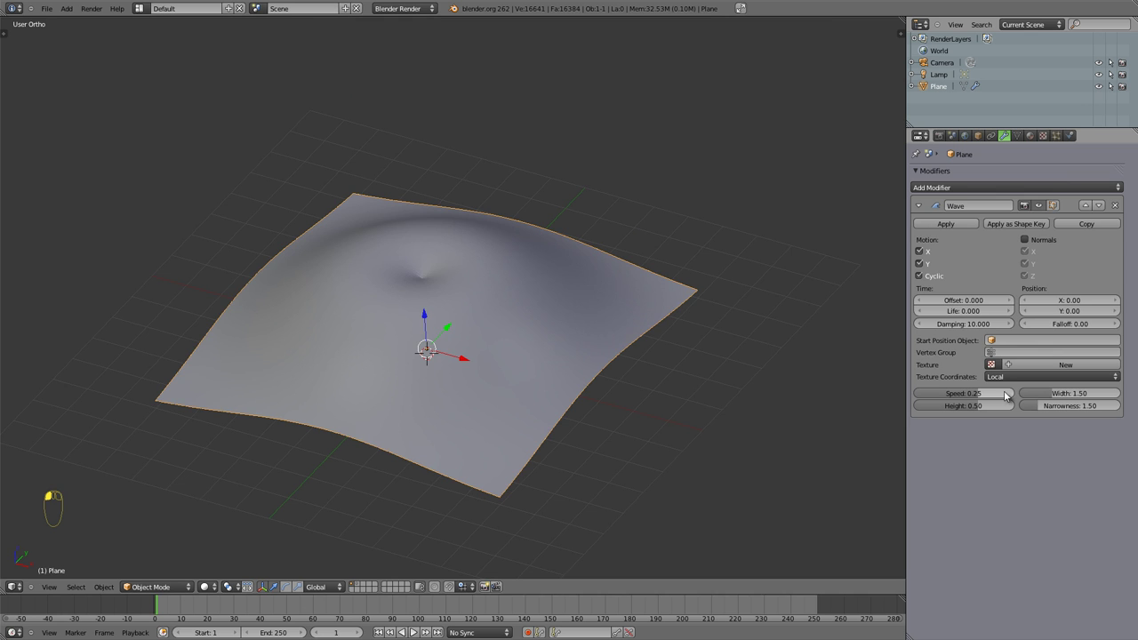
{"action": "left_click_drag", "start_coordinate": [373, 242], "coordinate": [409, 444]}
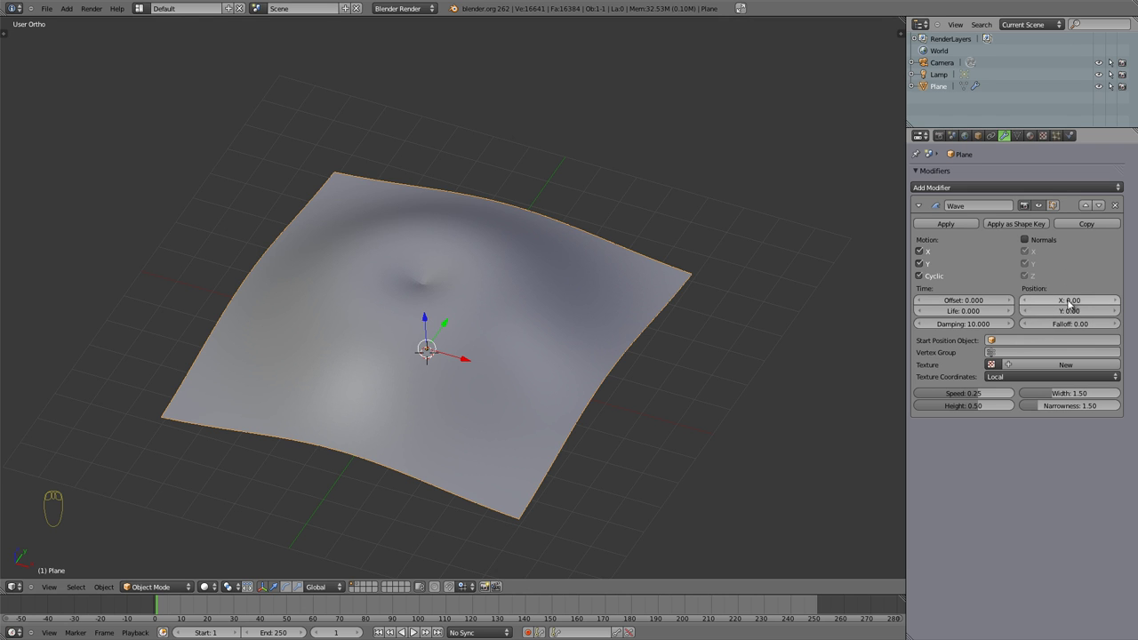
Set the wave start Position X to 1.00 and view the plane from Top Ortho.
{"action": "left_click", "coordinate": [1122, 303]}
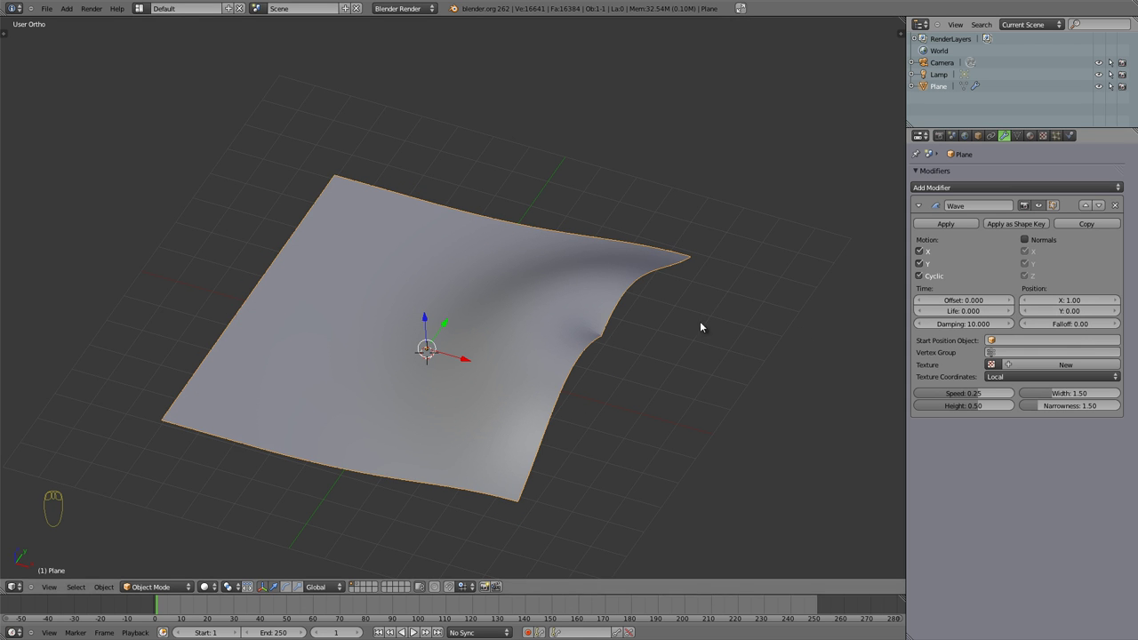
{"action": "left_click_drag", "start_coordinate": [461, 324], "coordinate": [1065, 299]}
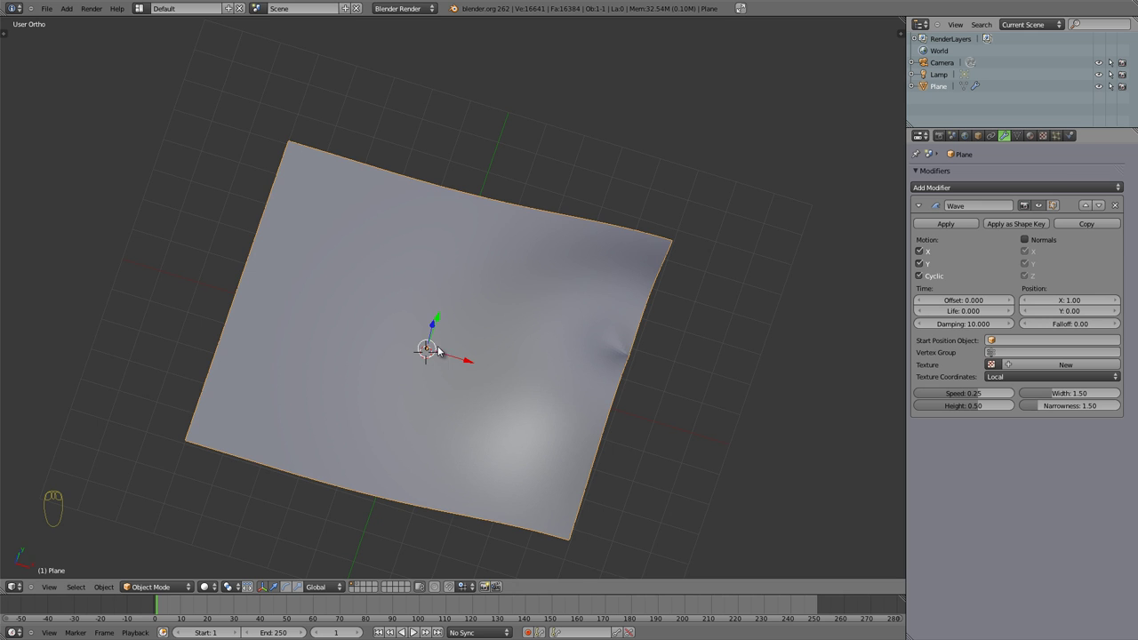
{"action": "key", "text": "KP_1"}
{"action": "key", "text": "KP_7"}
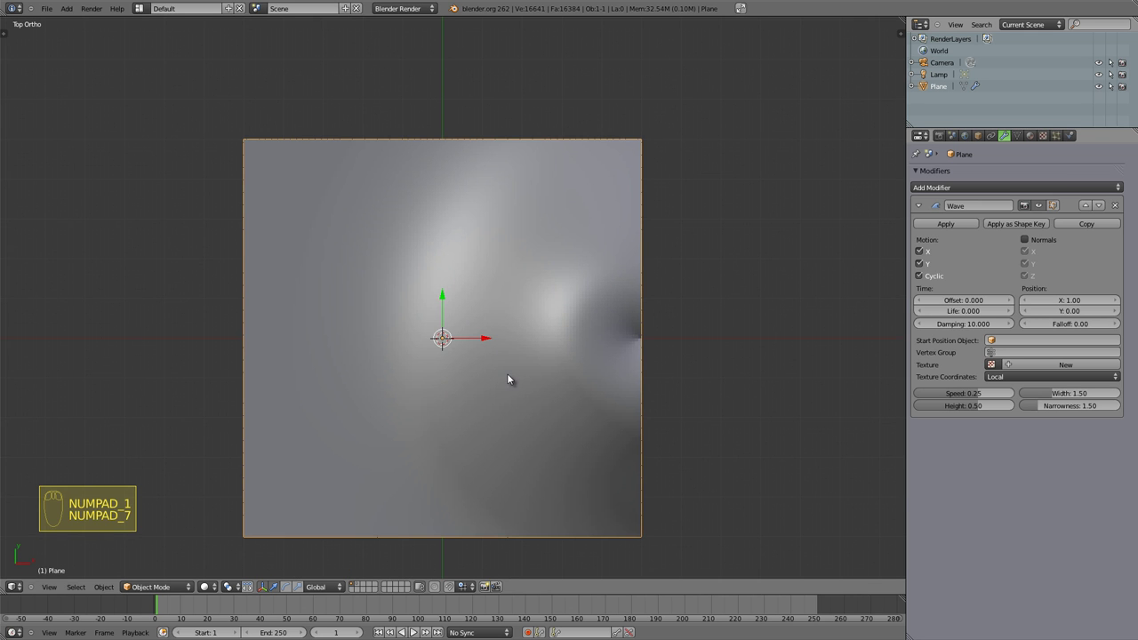
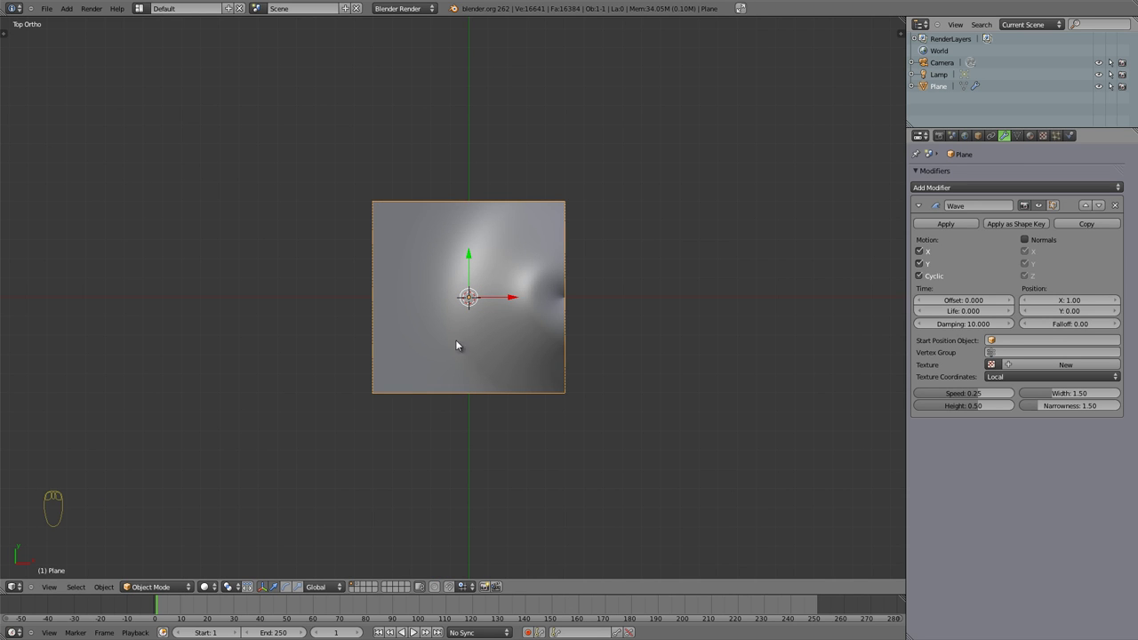
Show the Transform panel revealing the plane's 5× scale over its 10 by 10 size.
{"action": "key", "text": "n"}
{"action": "left_click", "coordinate": [796, 21]}
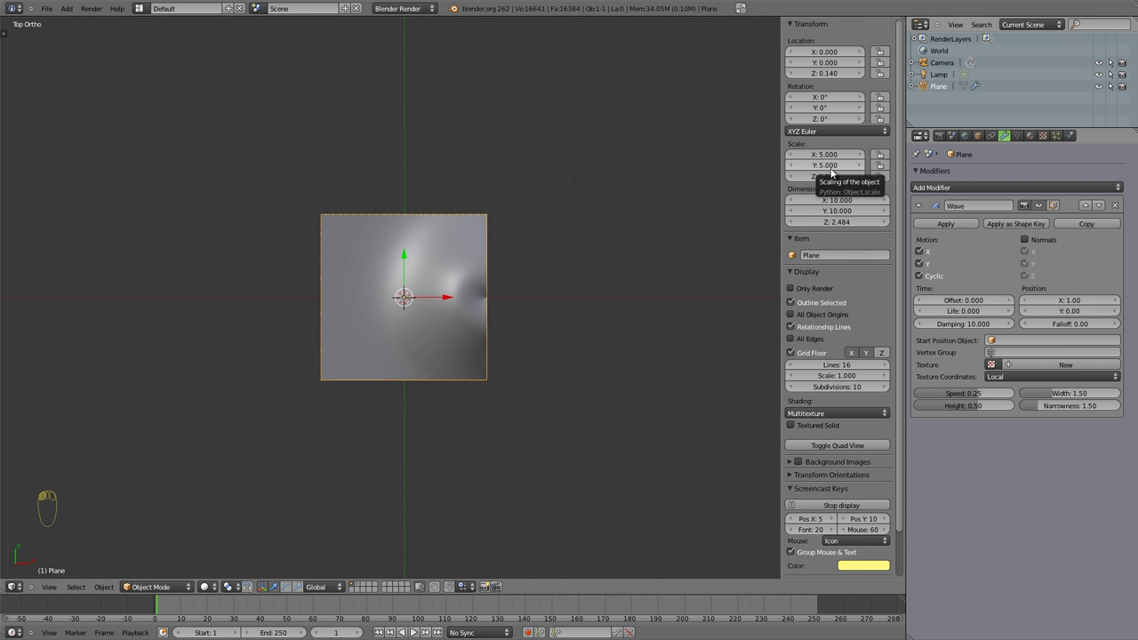
{"action": "left_click_drag", "start_coordinate": [835, 154], "coordinate": [420, 315]}
{"action": "key", "text": "1"}
{"action": "left_click_drag", "start_coordinate": [420, 318], "coordinate": [521, 241]}
{"action": "key", "text": "s"}
{"action": "left_click_drag", "start_coordinate": [405, 327], "coordinate": [505, 311]}
Apply the plane's scale so it reads 1 and hide the Transform panel.
{"action": "key", "text": "ctrl+a"}
{"action": "key", "text": "ctrl+a"}
{"action": "left_click_drag", "start_coordinate": [399, 317], "coordinate": [413, 292]}
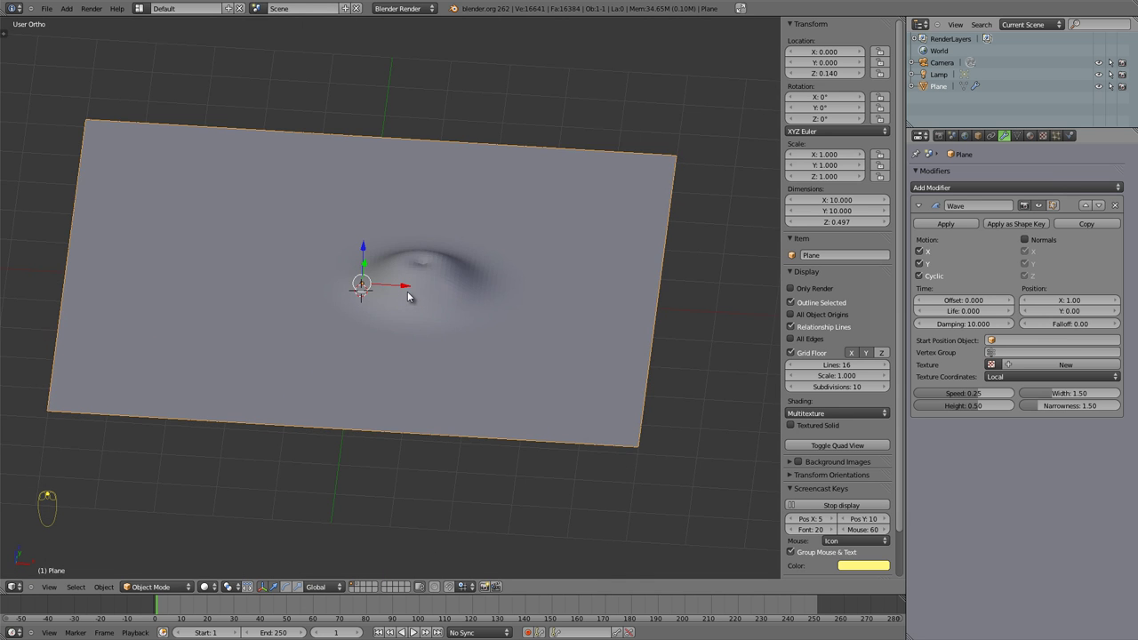
{"action": "key", "text": "n"}
{"action": "scroll", "scroll_direction": "up", "scroll_amount": 3}
{"action": "left_click_drag", "start_coordinate": [523, 288], "coordinate": [1075, 313]}
Set the wave start to X 1.90, Y -1.90 and play the corner-origin ripple.
{"action": "left_click", "coordinate": [1075, 313]}
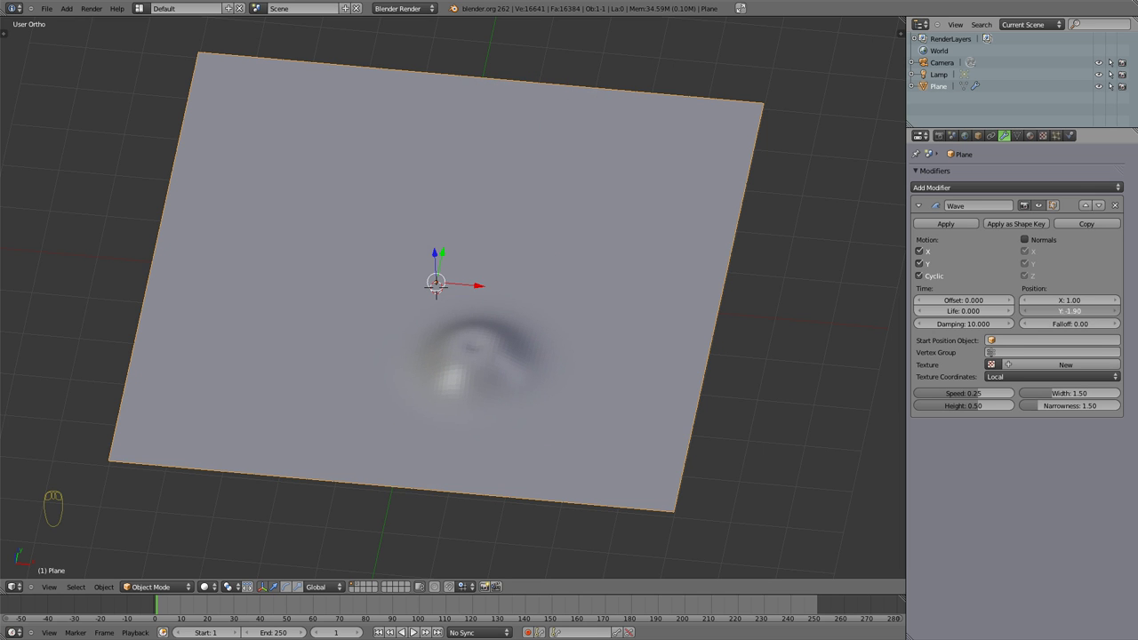
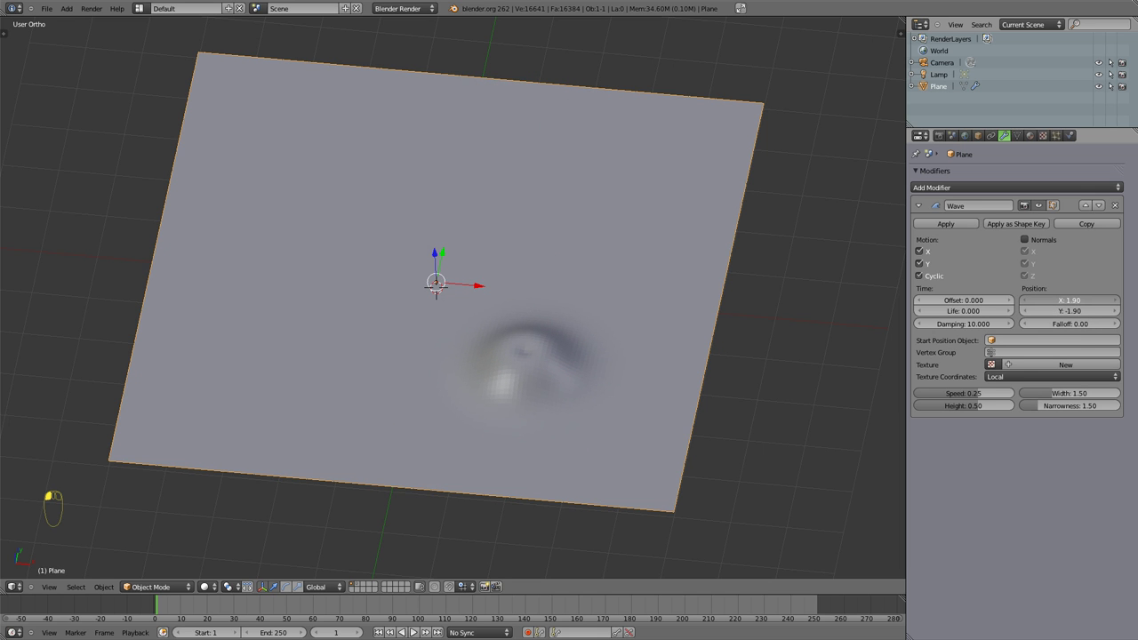
{"action": "left_click", "coordinate": [1073, 327]}
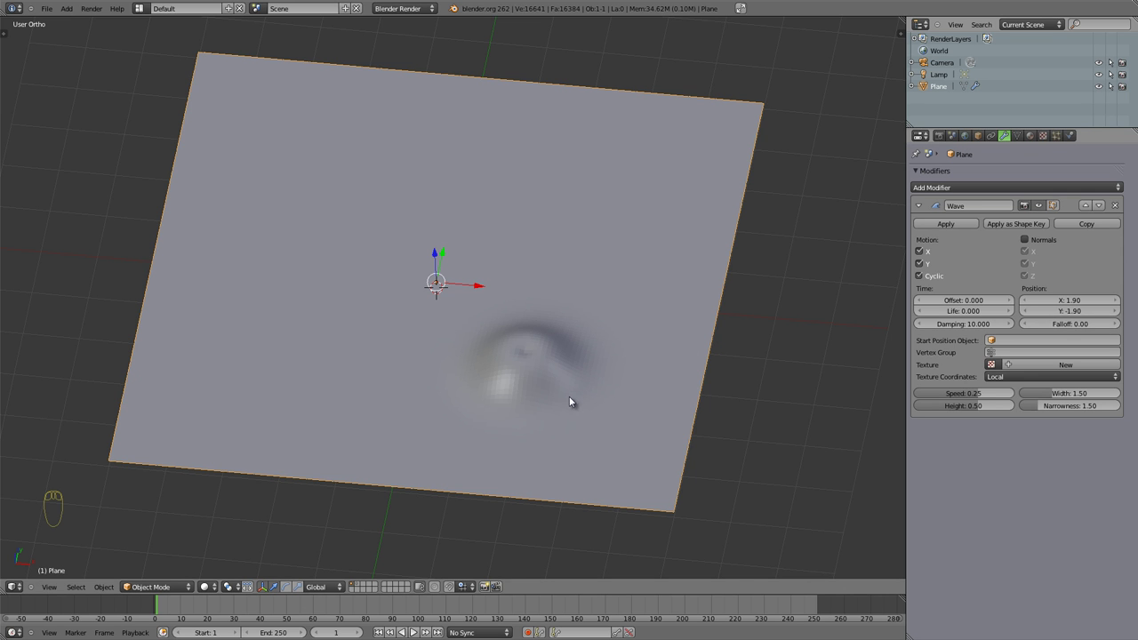
{"action": "key", "text": "alt+a"}
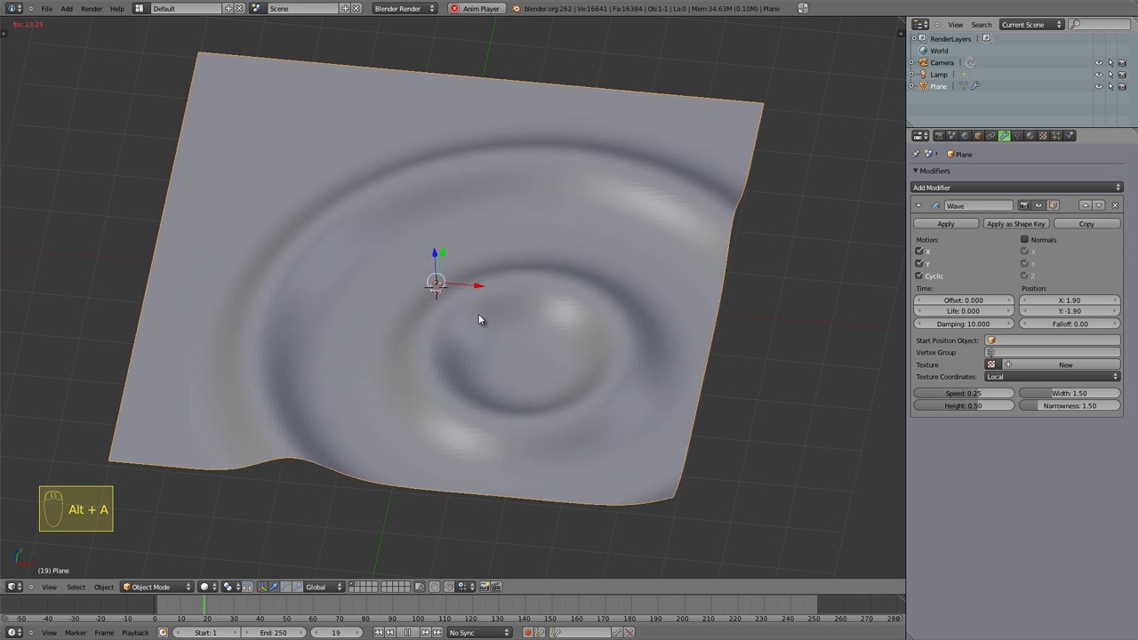
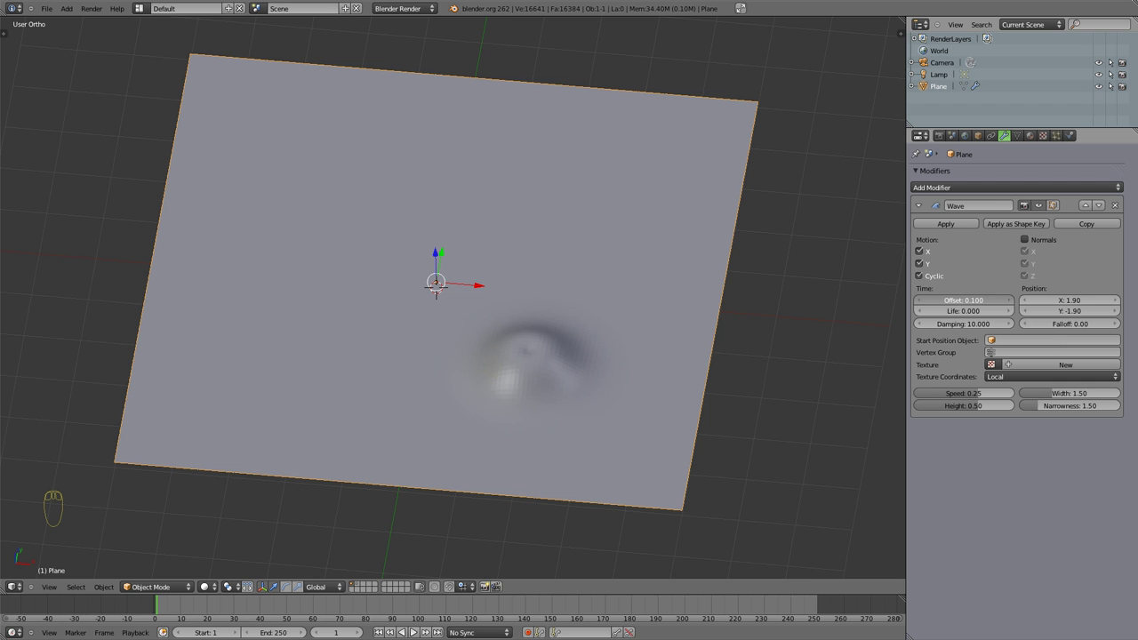
Try a wave Time Offset of 3.000, then reset the offset to 0.000.
{"action": "left_click_drag", "start_coordinate": [523, 386], "coordinate": [1010, 302]}
{"action": "left_click_drag", "start_coordinate": [1012, 302], "coordinate": [436, 350]}
{"action": "key", "text": "alt+a"}
{"action": "left_click_drag", "start_coordinate": [492, 377], "coordinate": [496, 381]}
{"action": "key", "text": "Escape"}
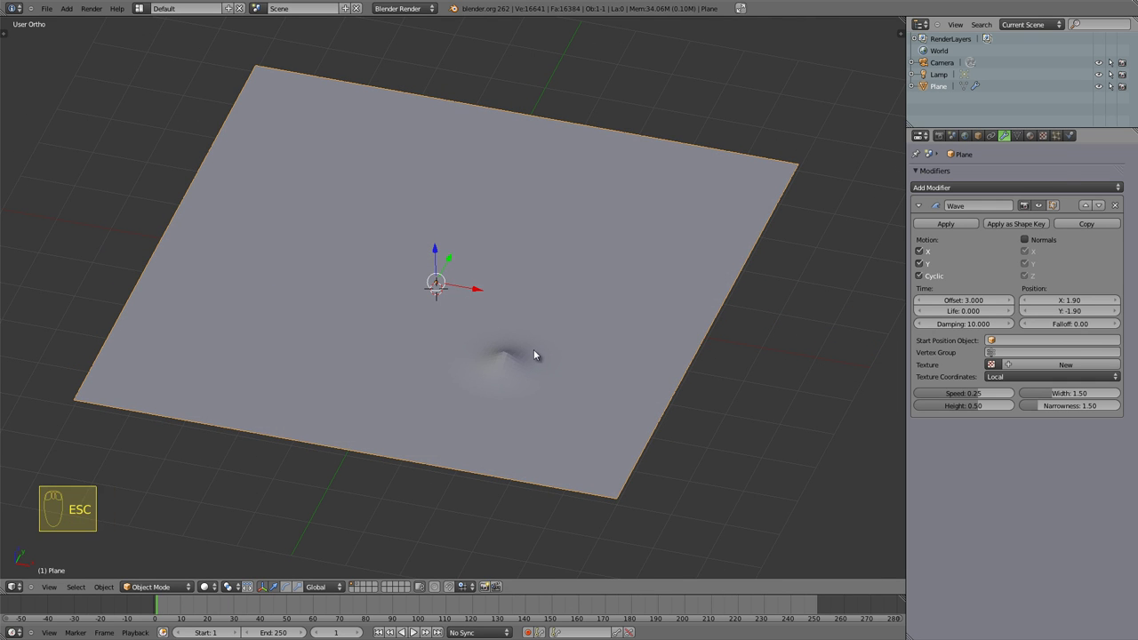
{"action": "left_click", "coordinate": [976, 304]}
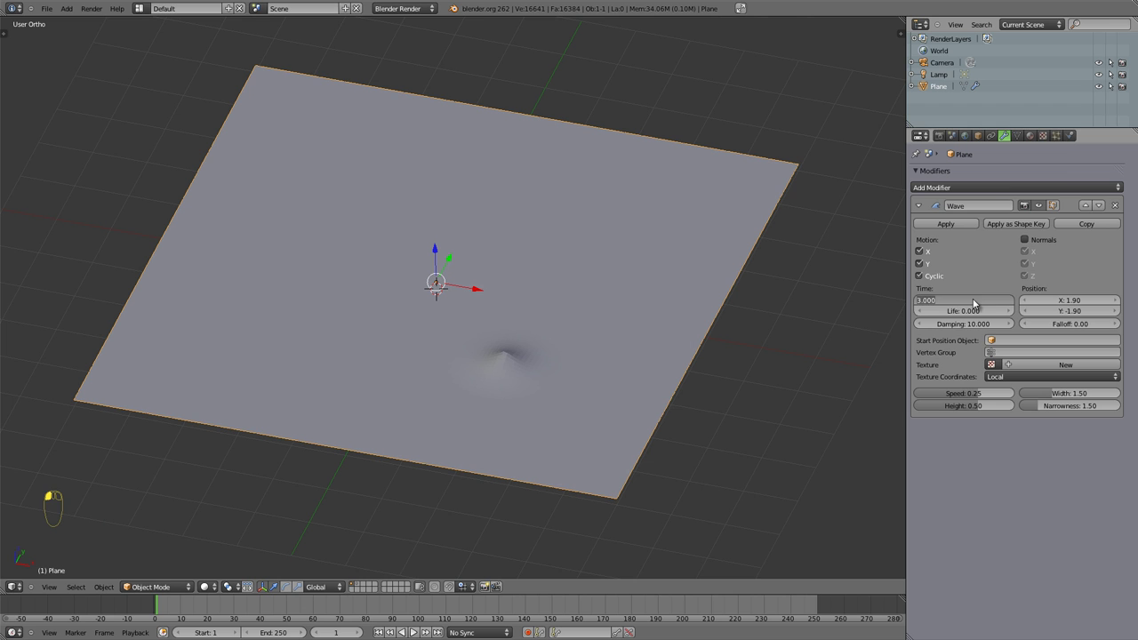